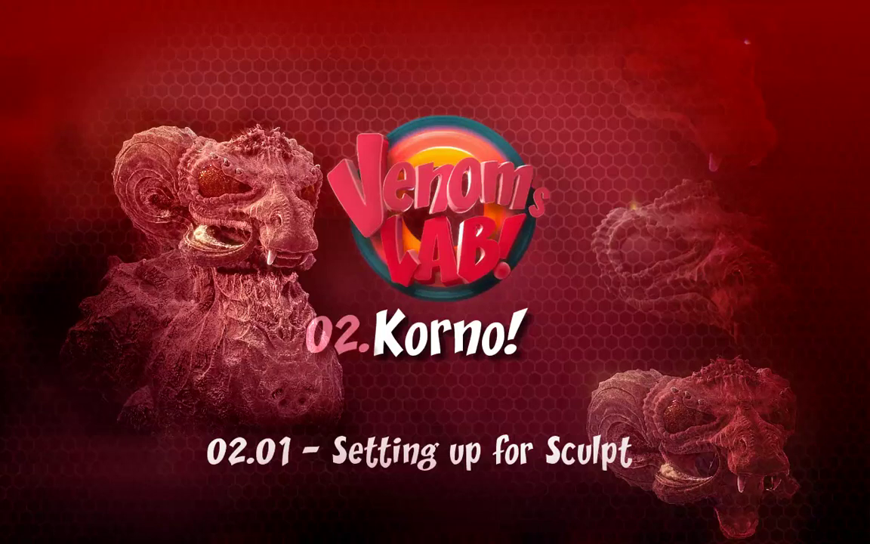
# - Show the tube in solid shading, select it and start editing its control points
pyautogui.press('c')
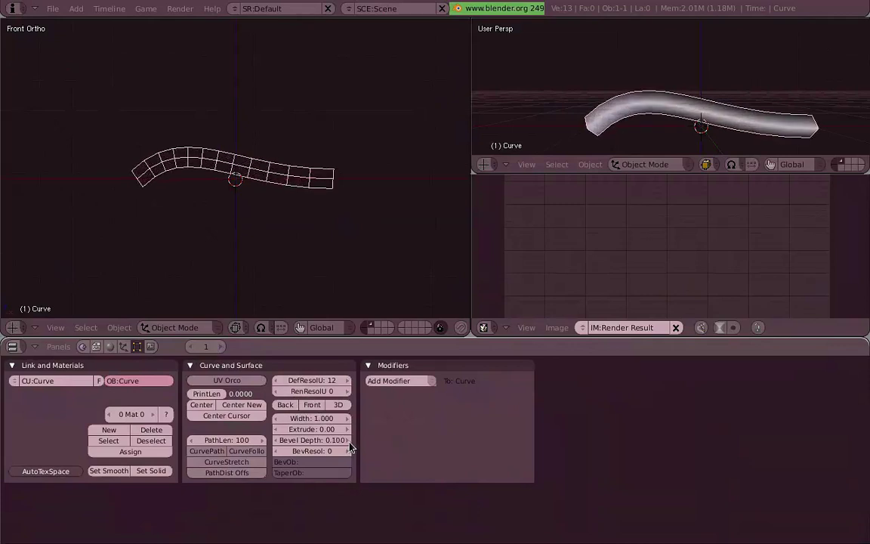
pyautogui.press('z')
pyautogui.scroll(3)
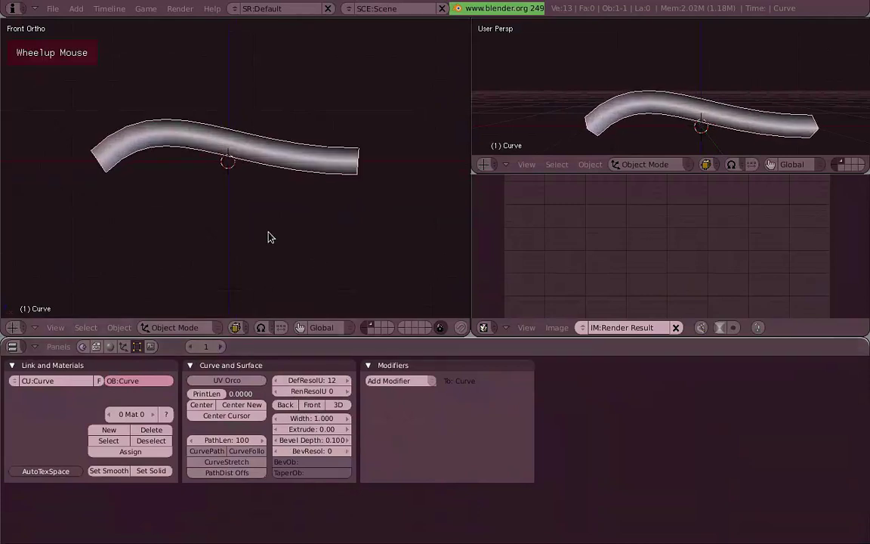
pyautogui.rightClick(705, 114)
pyautogui.scroll(-3)
pyautogui.press('g')
# - Select the tip control point and shrink its radius so the tube tapers toward the end
pyautogui.rightClick(290, 196)
pyautogui.rightClick(121, 148)
pyautogui.press('g')
pyautogui.rightClick(74, 175)
pyautogui.press('alt+s')
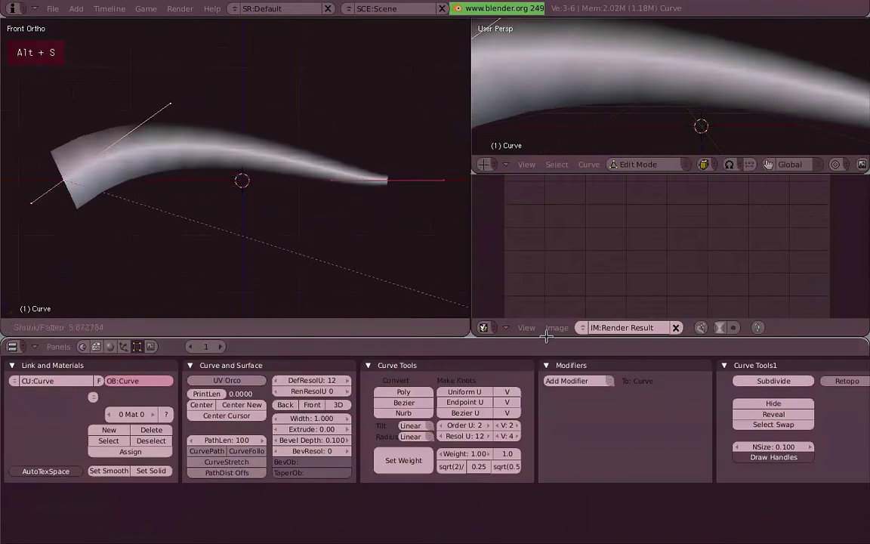
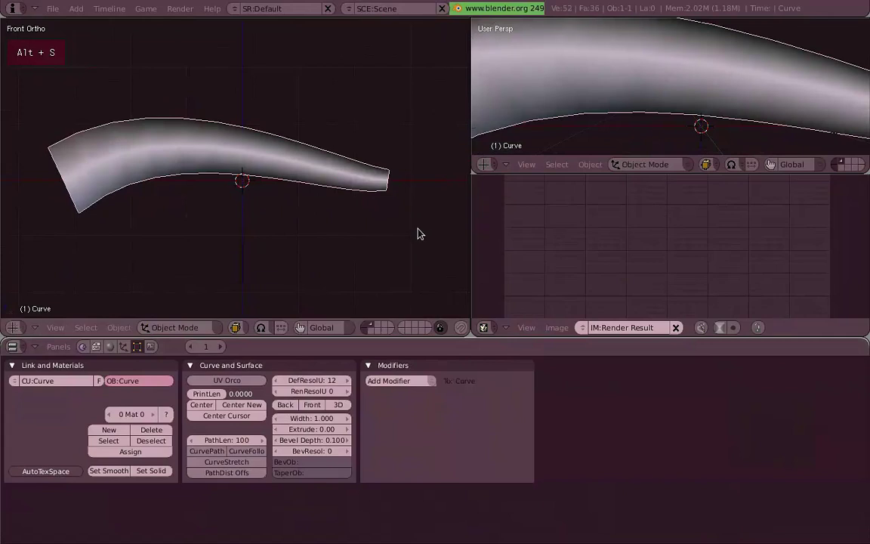
pyautogui.press('shift+t')
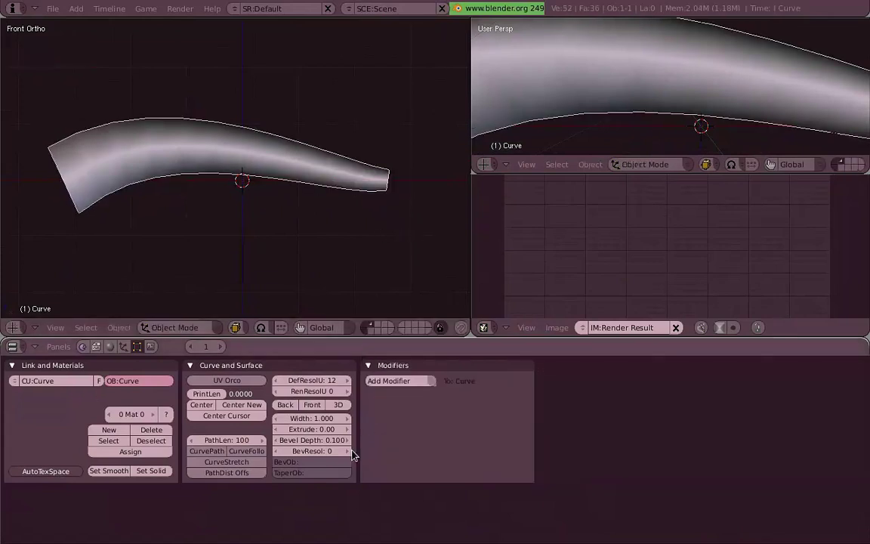
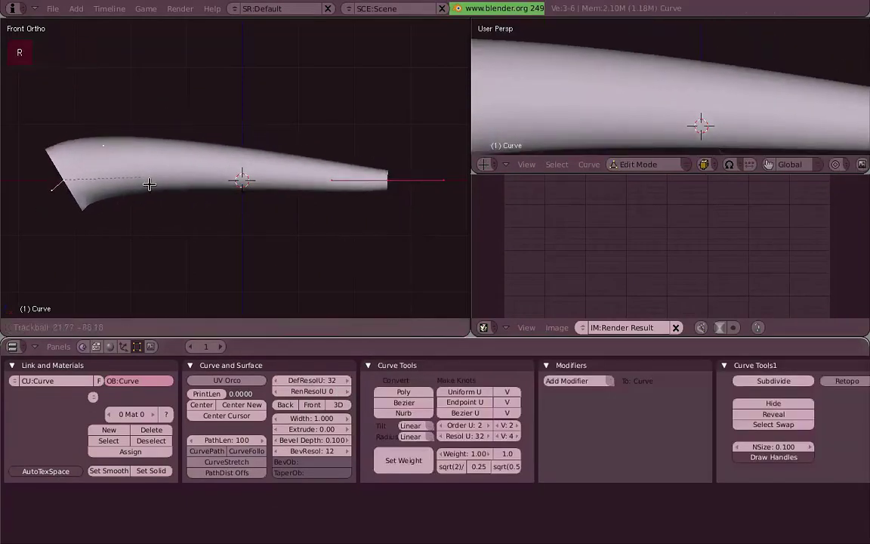
# - Move and shrink the tip point along one axis so the tube narrows to a sharp point
pyautogui.rightClick(368, 208)
pyautogui.press('KP_7')
pyautogui.press('r')
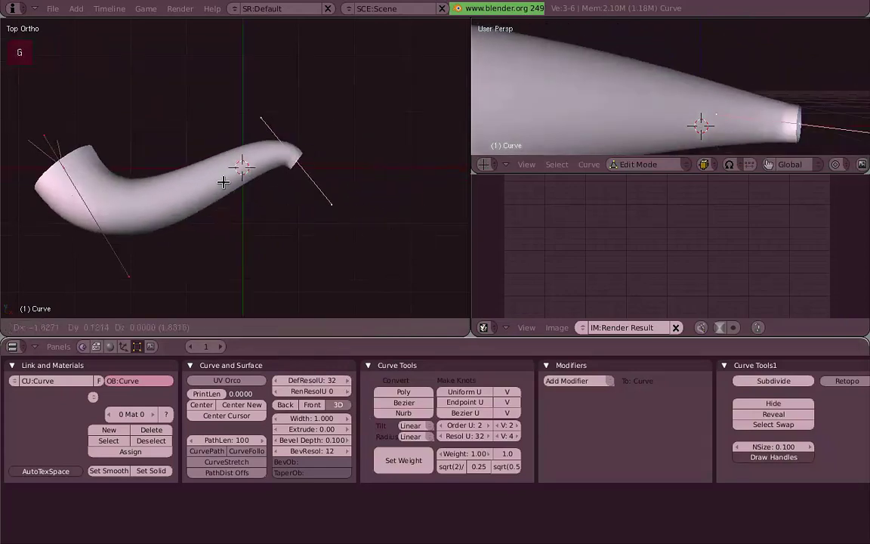
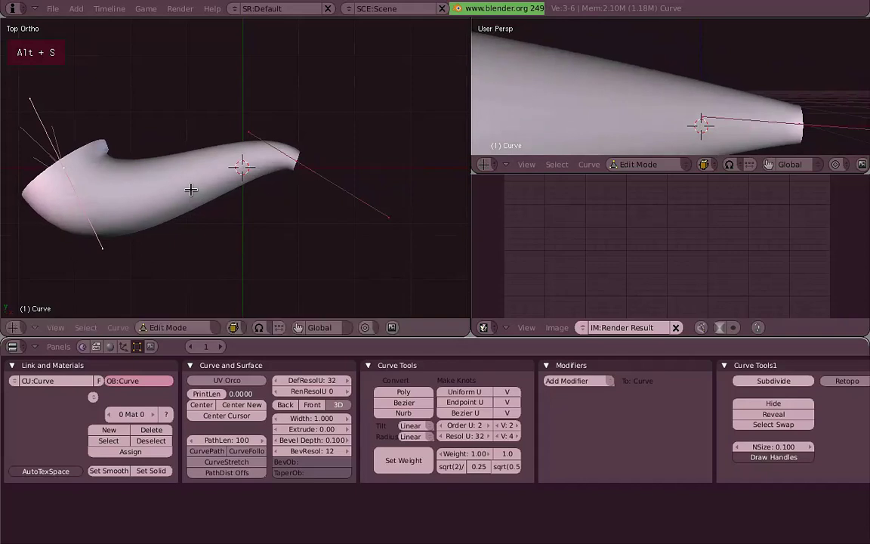
pyautogui.rightClick(291, 175)
pyautogui.press('alt+s')
pyautogui.press('1')
pyautogui.press('e')
pyautogui.press('alt+s')
pyautogui.middleClick(382, 232)
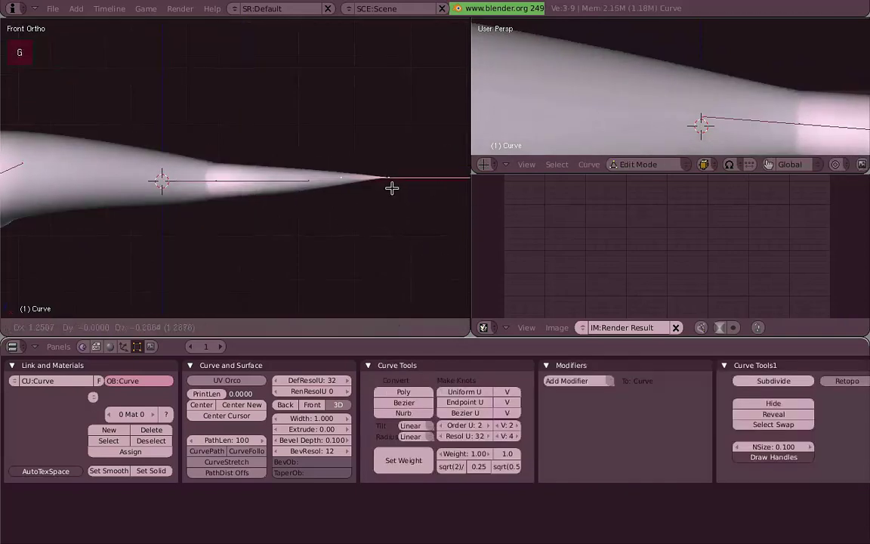
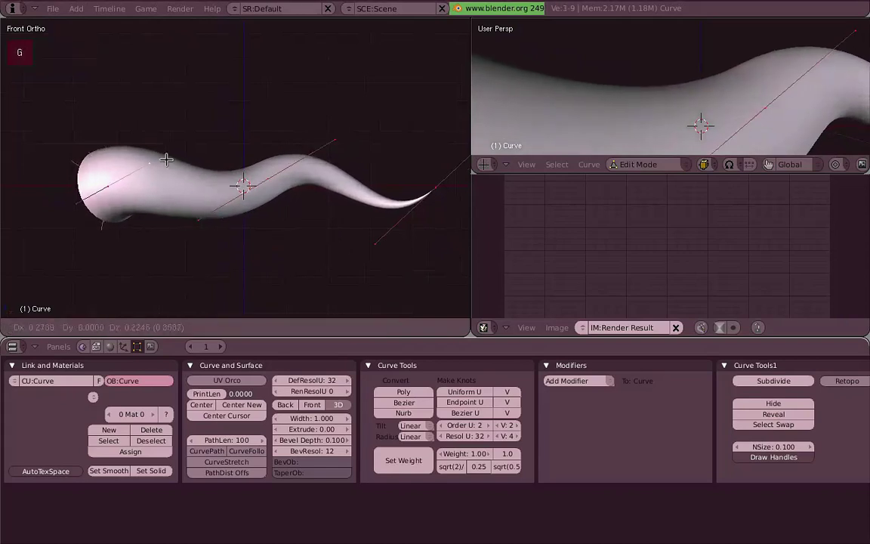
# - Move a control point to refine the S-shaped bend of the tentacle
pyautogui.press('g')
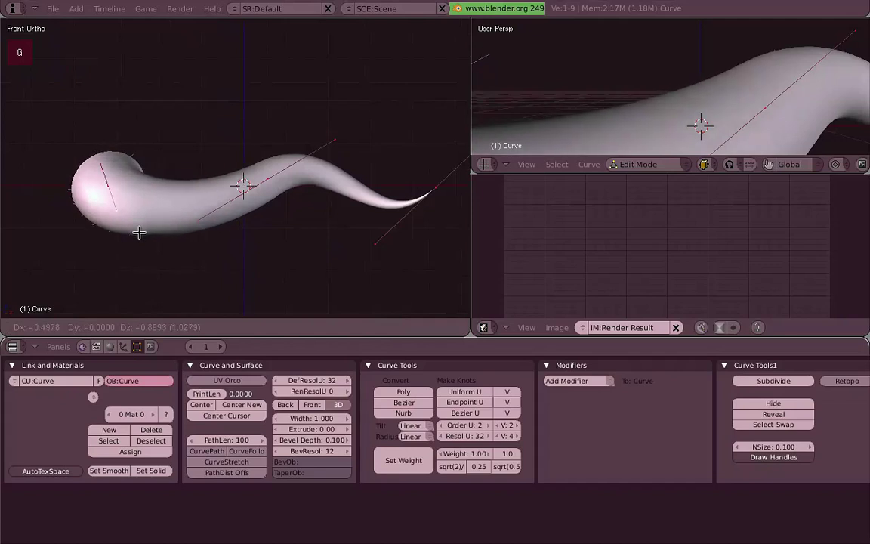
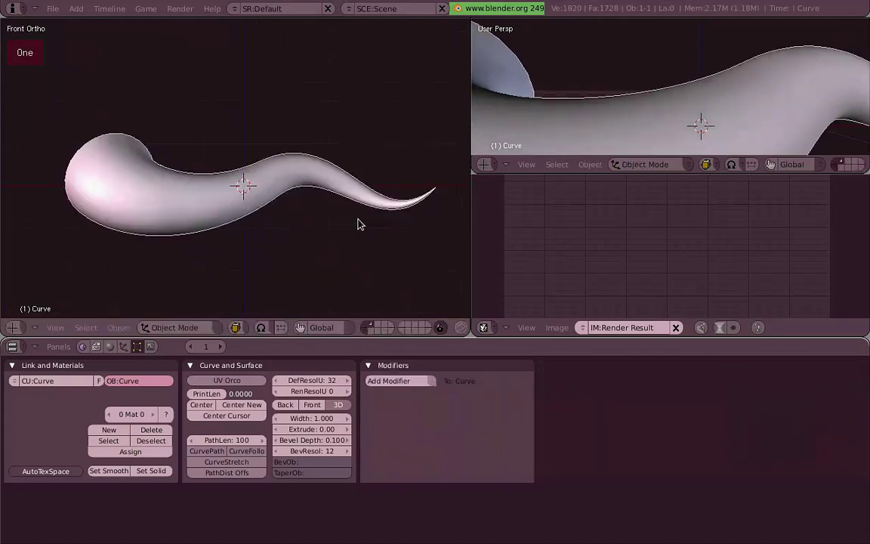
# - Select a tentacle point and check the rounder 24-segment cross-section in wireframe and solid views
pyautogui.rightClick(401, 223)
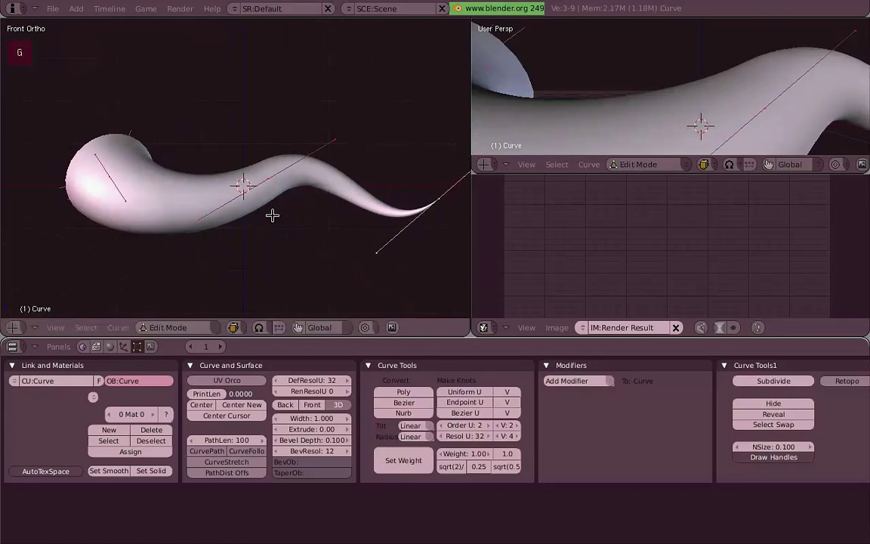
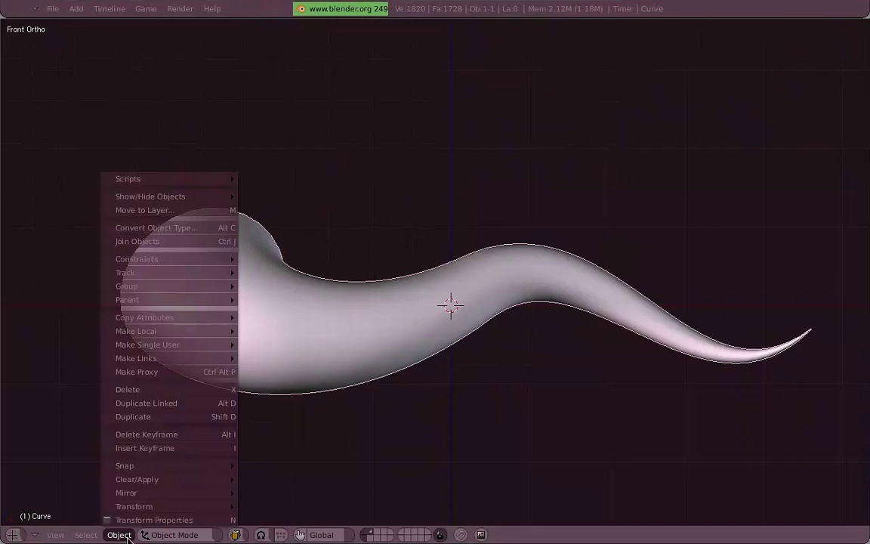
pyautogui.press('z')
pyautogui.middleClick(363, 298)
pyautogui.press('1')
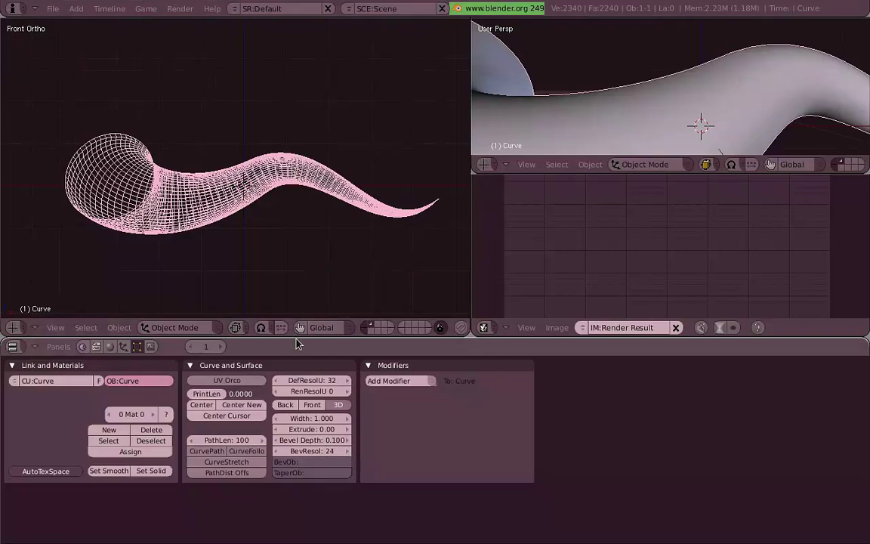
pyautogui.press('z')
pyautogui.press('z')
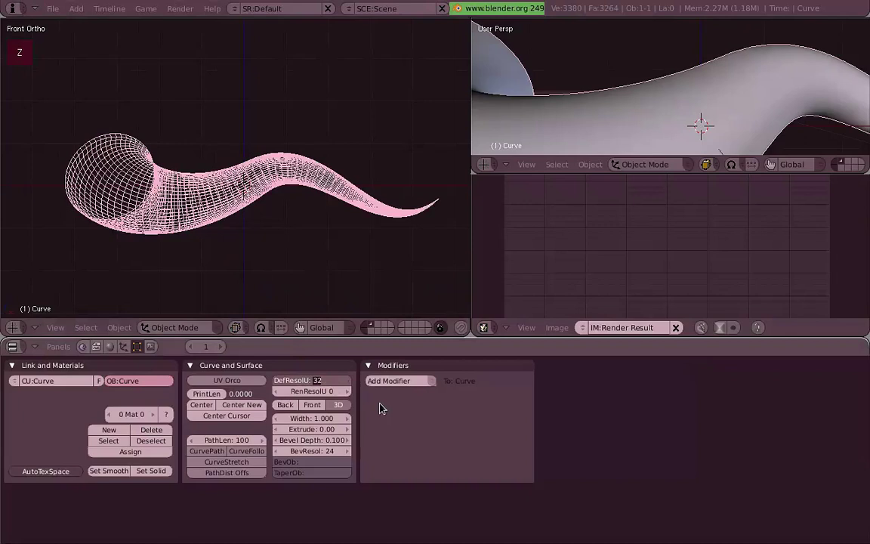
pyautogui.scroll(3)
# - Select the tentacle curve and convert it into a mesh object
pyautogui.press('z')
pyautogui.middleClick(226, 232)
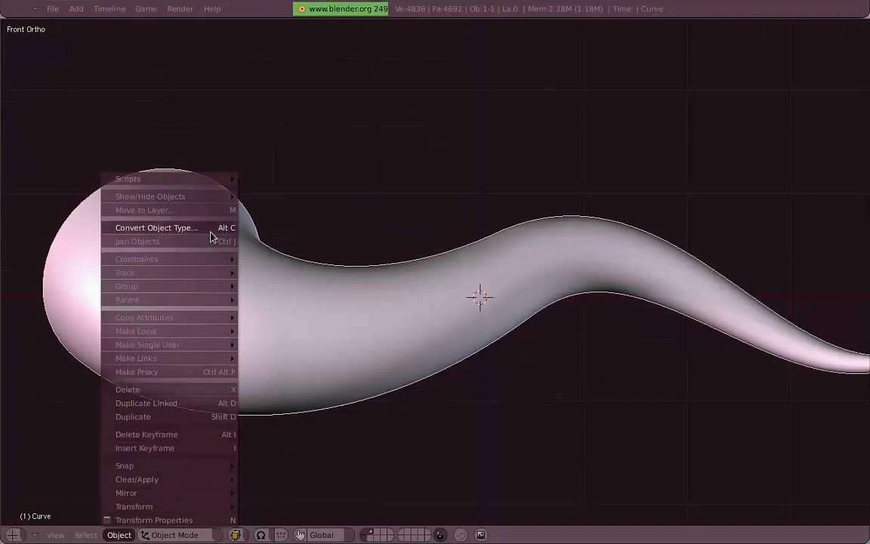
pyautogui.rightClick(295, 283)
pyautogui.middleClick(281, 218)
pyautogui.press('KP_3')
pyautogui.press('KP_1')
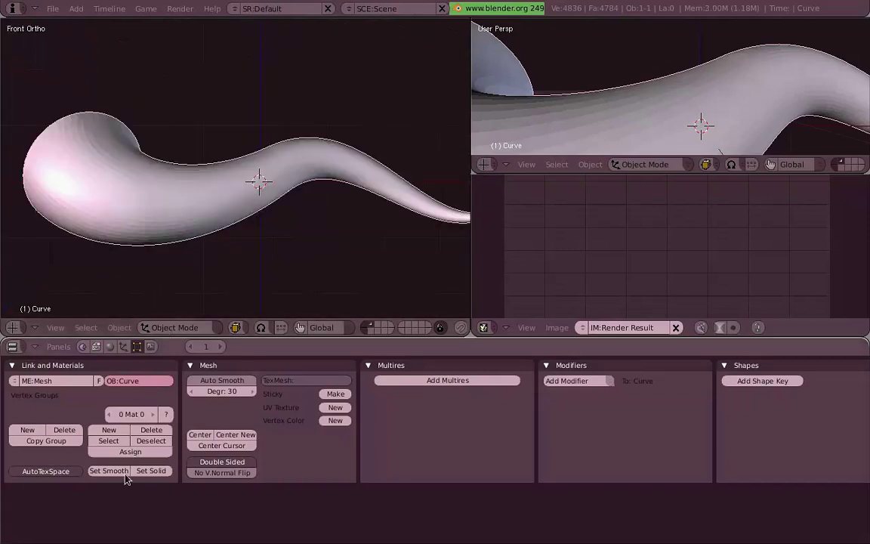